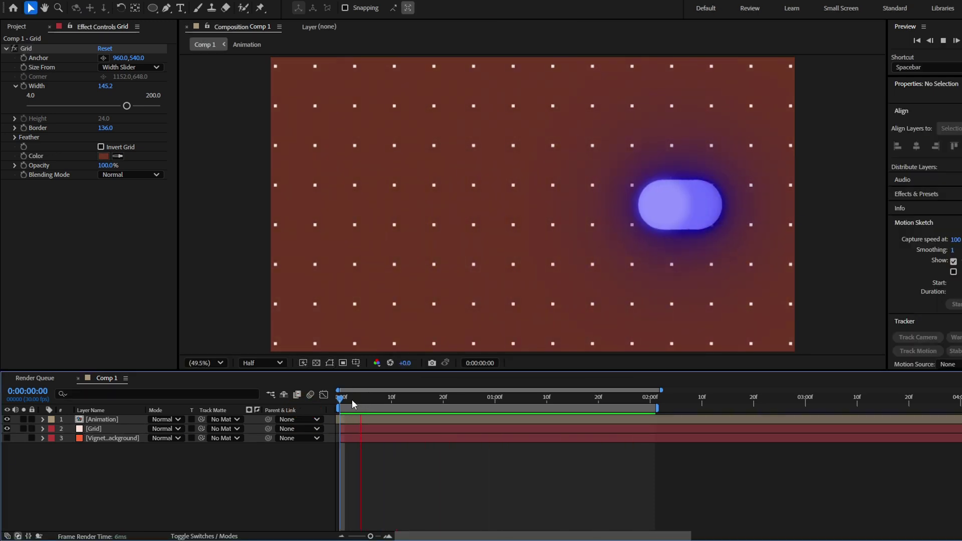
# Step: Apply CC Vignette to the Grid layer with a raised Amount so the dotted background darkens at the edges
pyautogui.click(348, 402)
pyautogui.click(17, 50)
pyautogui.press('ctrl+space')
pyautogui.press('space')
pyautogui.press('Return')
pyautogui.click(75, 60)
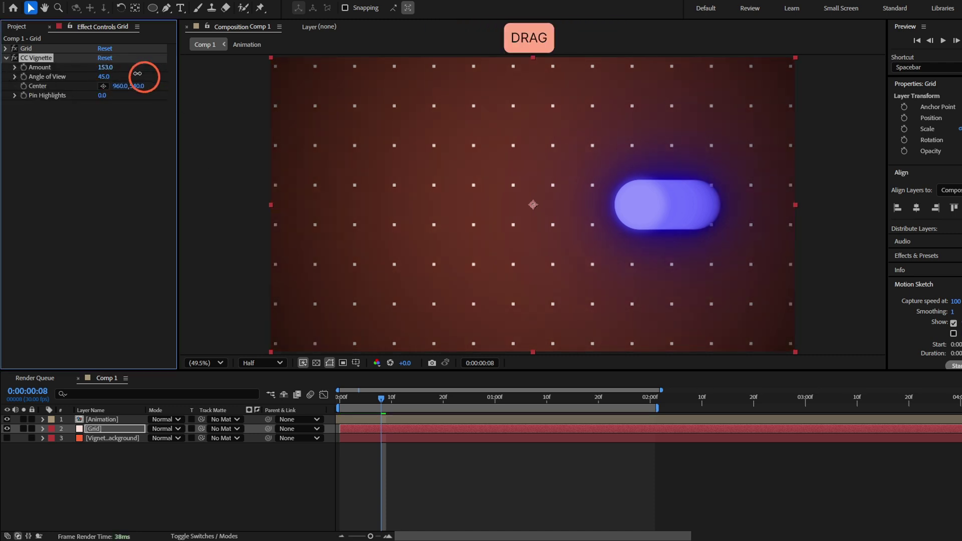
pyautogui.press('space')
pyautogui.click(340, 400)
pyautogui.click(370, 434)
# Step: Duplicate Grid and lower its Grid Border so the copy shows pale squares with thin lines
pyautogui.press('ctrl+d')
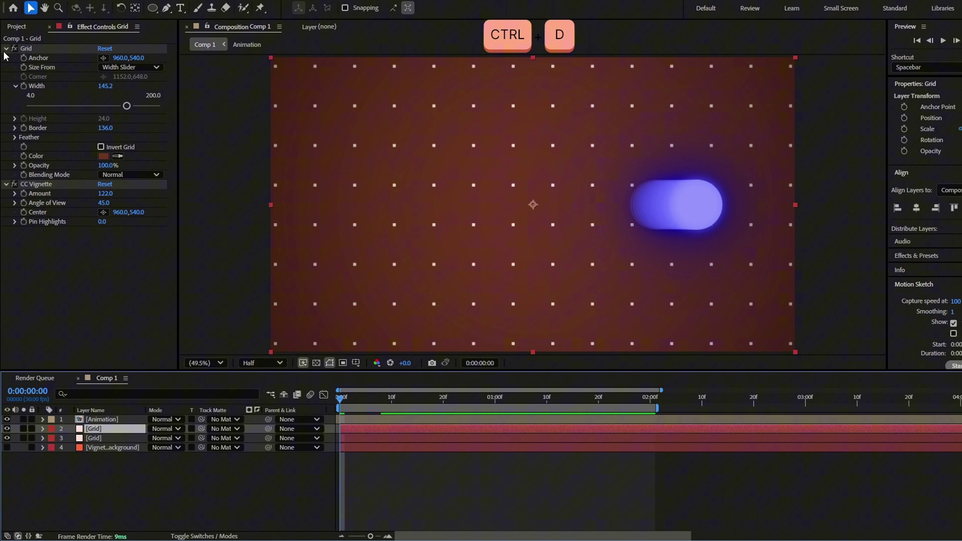
pyautogui.click(114, 422)
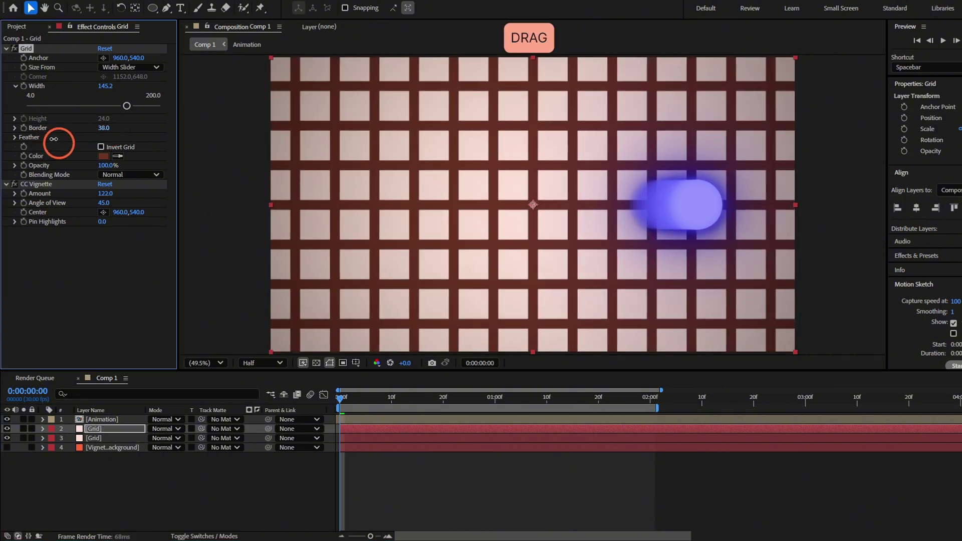
pyautogui.click(502, 428)
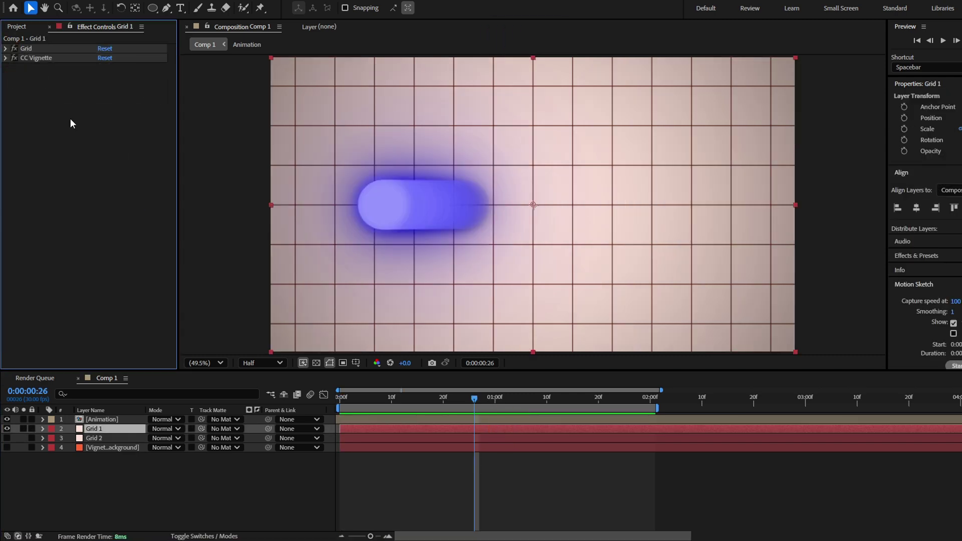
# Step: Apply Gaussian Blur to Grid 1 with Blurriness about 5 to soften the grid lines
pyautogui.press('ctrl+space')
pyautogui.press('Down')
pyautogui.press('Return')
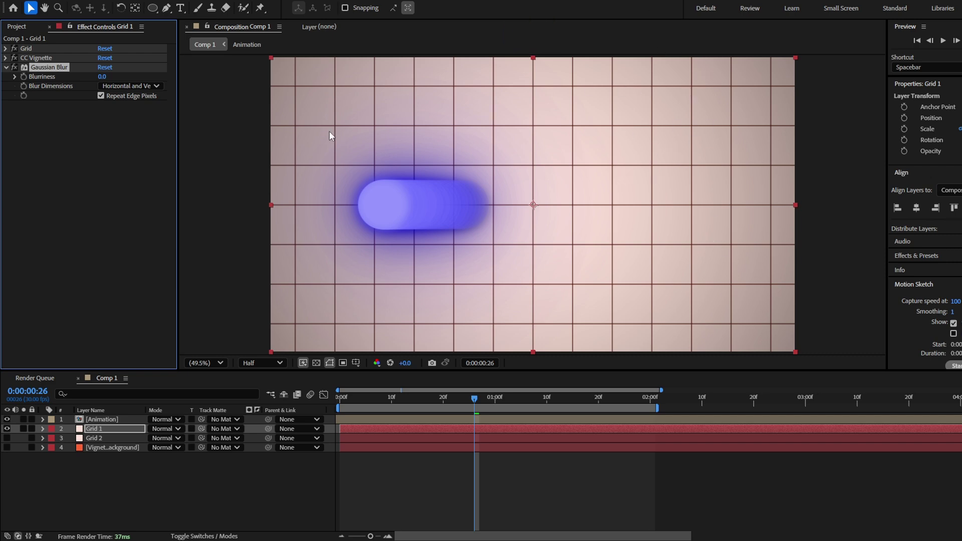
pyautogui.click(104, 102)
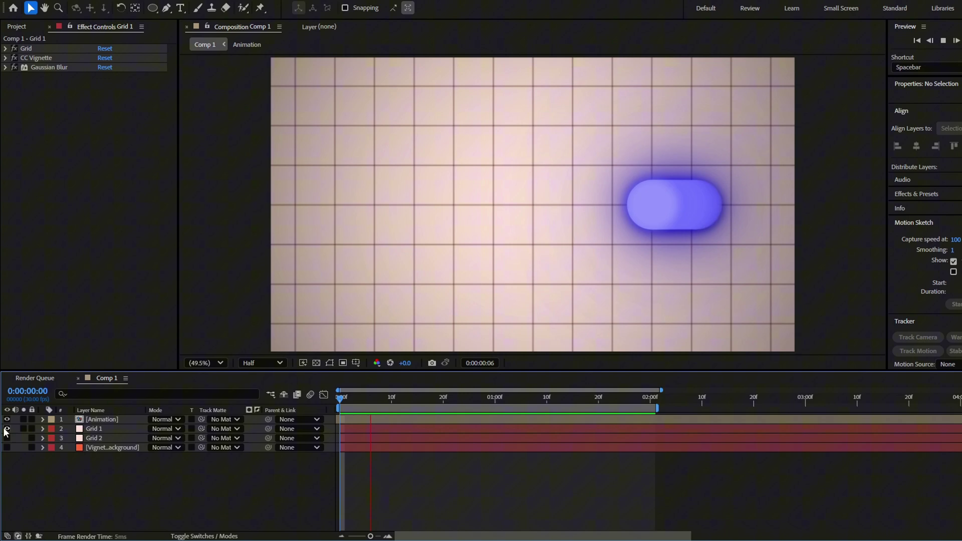
# Step: Switch off Grid 1, Grid 2 and the vignette background so only the glowing pill shows on black
pyautogui.press('space')
pyautogui.click(10, 436)
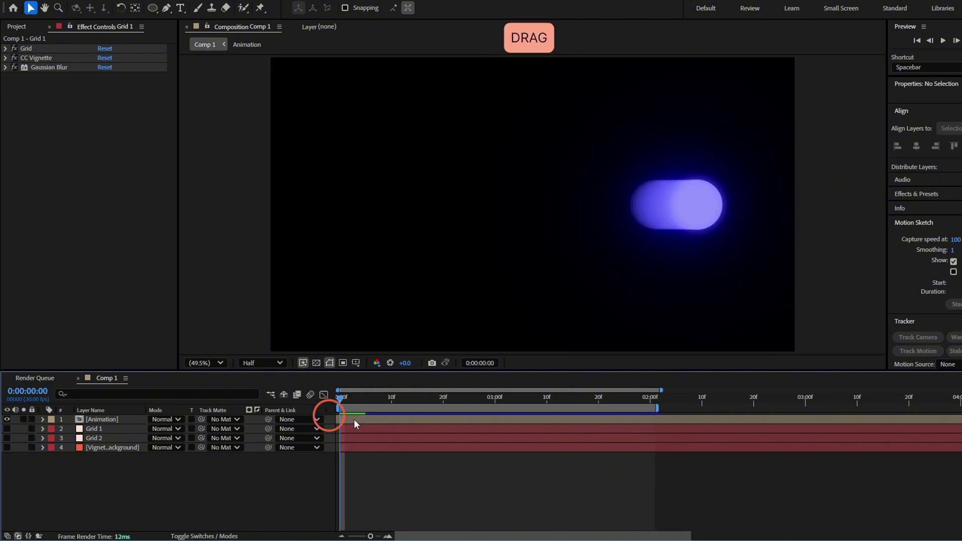
pyautogui.click(439, 433)
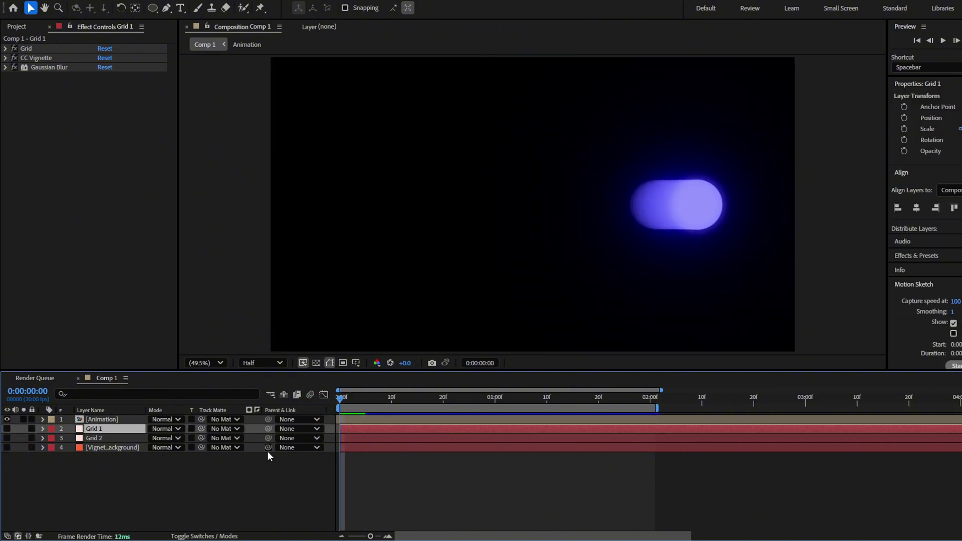
pyautogui.click(249, 488)
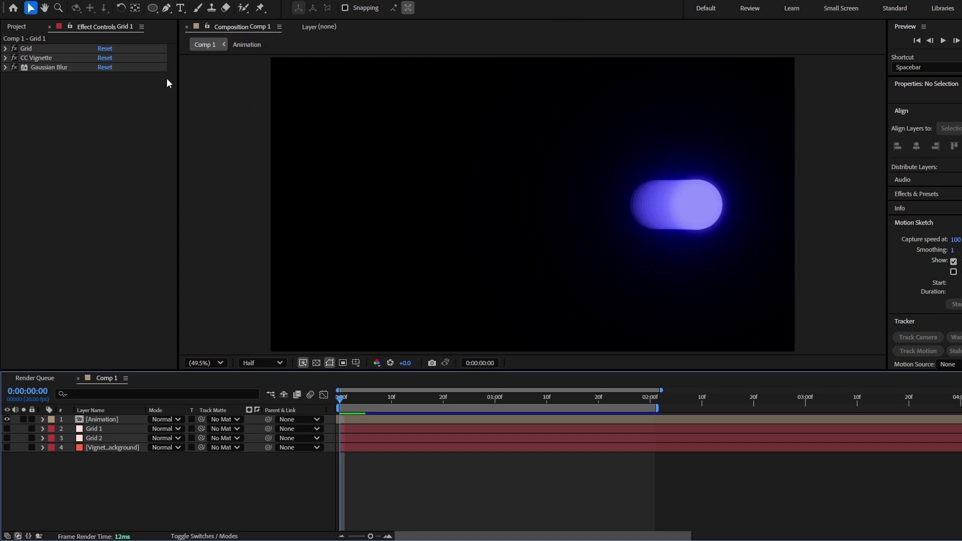
# Step: Create a purple rectangle shape layer covering the whole composition with the Rectangle Tool
pyautogui.click(156, 13)
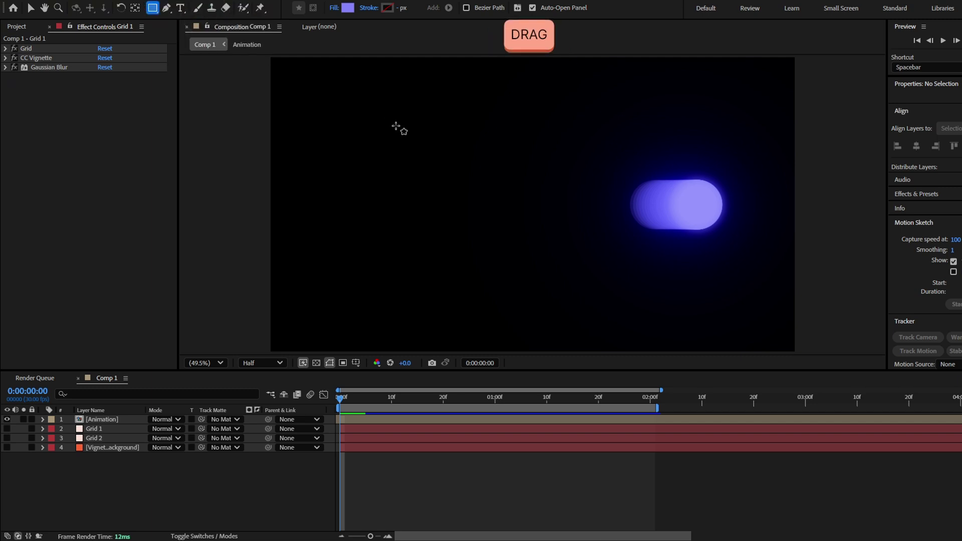
pyautogui.click(273, 474)
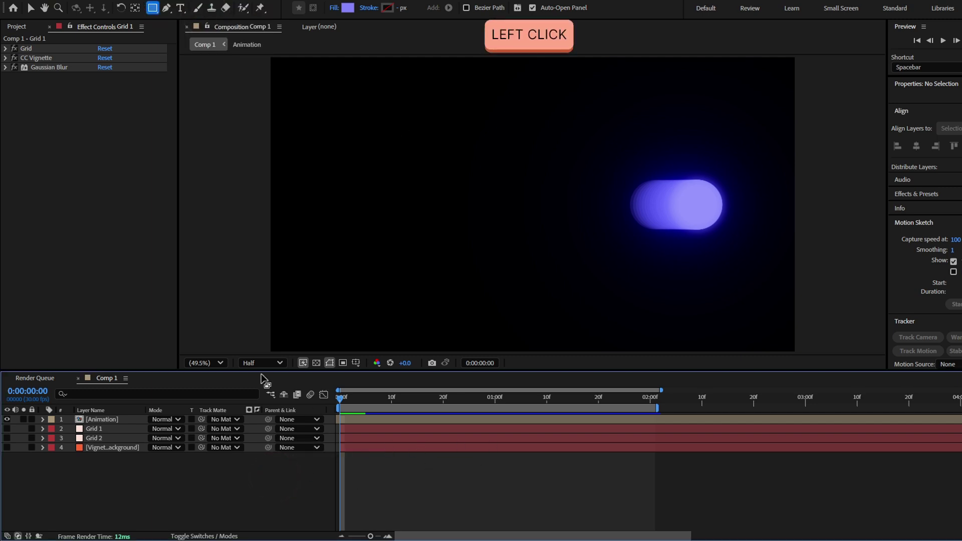